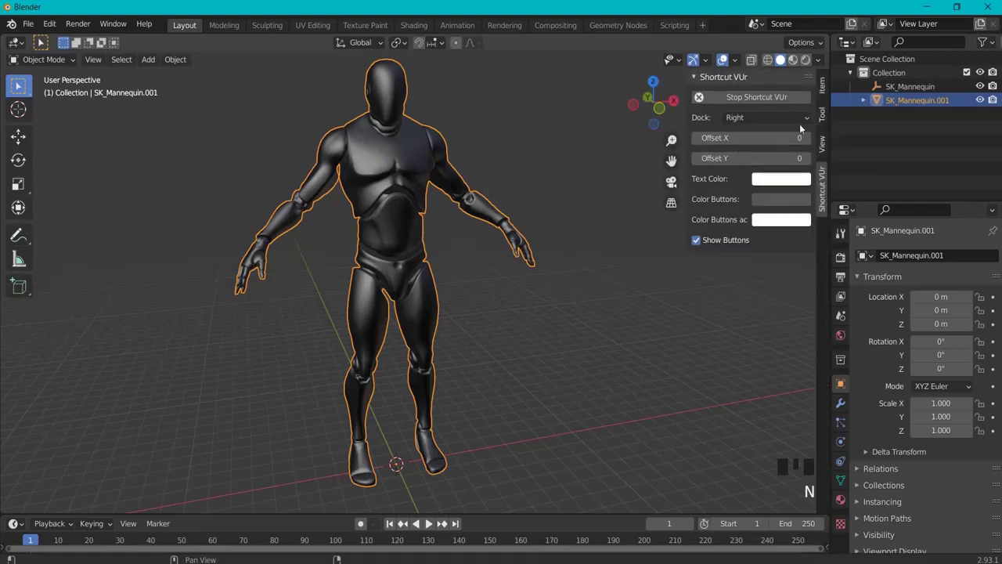
Set SK_Mannequin.001's scale to 0.010 on X, Y and Z in the Item sidebar panel
click(671, 164)
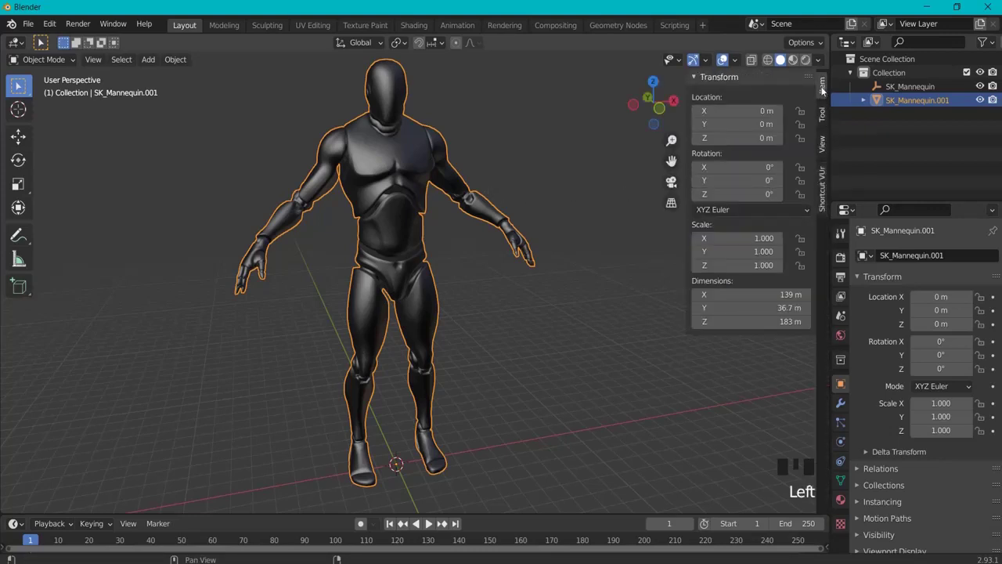
click(672, 163)
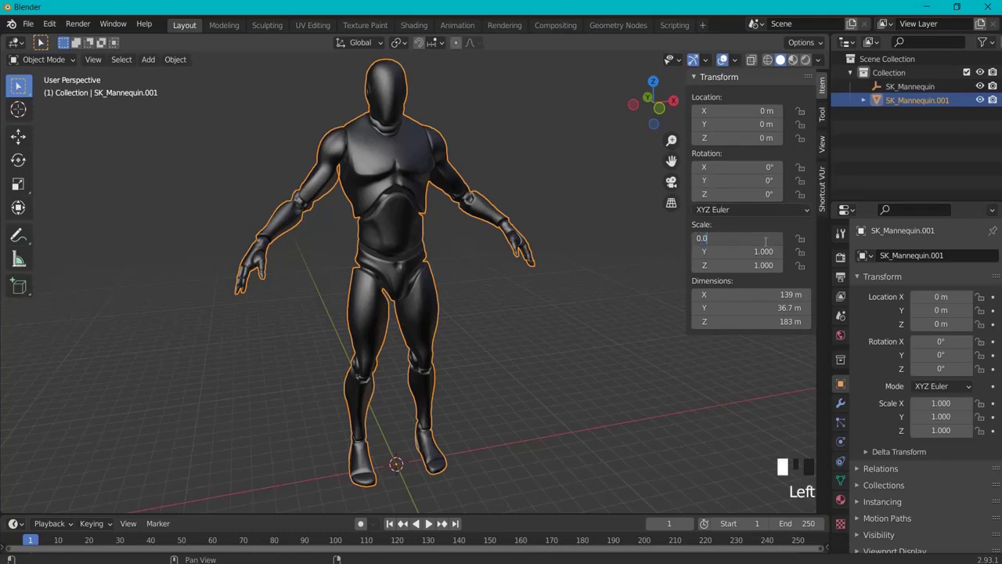
click(672, 164)
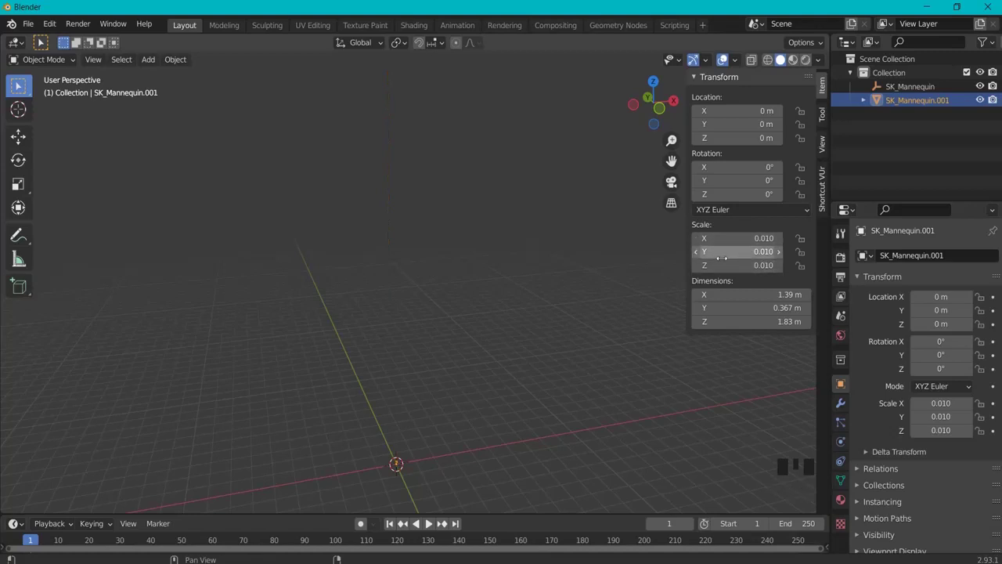
Locate the shrunken mannequin and apply its scale with Ctrl+A so it reads 1.000
scroll(up, 3)
middle_click(672, 164)
scroll(up, 3)
middle_click(672, 164)
scroll(up, 3)
drag(672, 164, 672, 164)
key(ctrl+a)
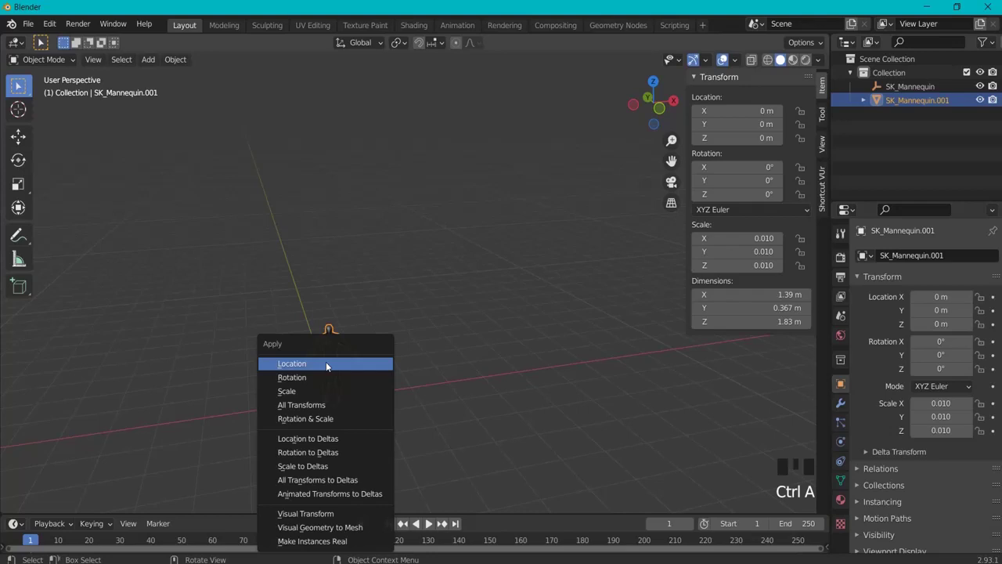